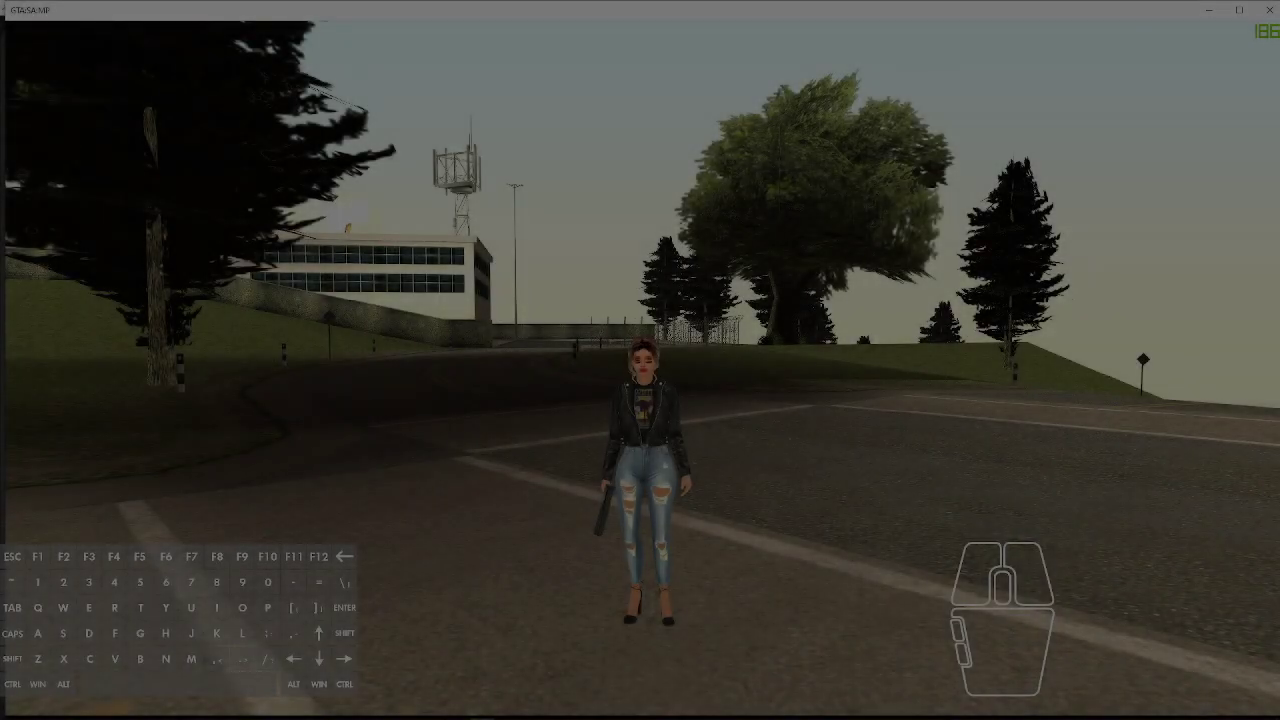
Step: Walk and turn the character in SA:MP to show the see-through hair and glasses from the front
key(w)
key(w)
key(v)
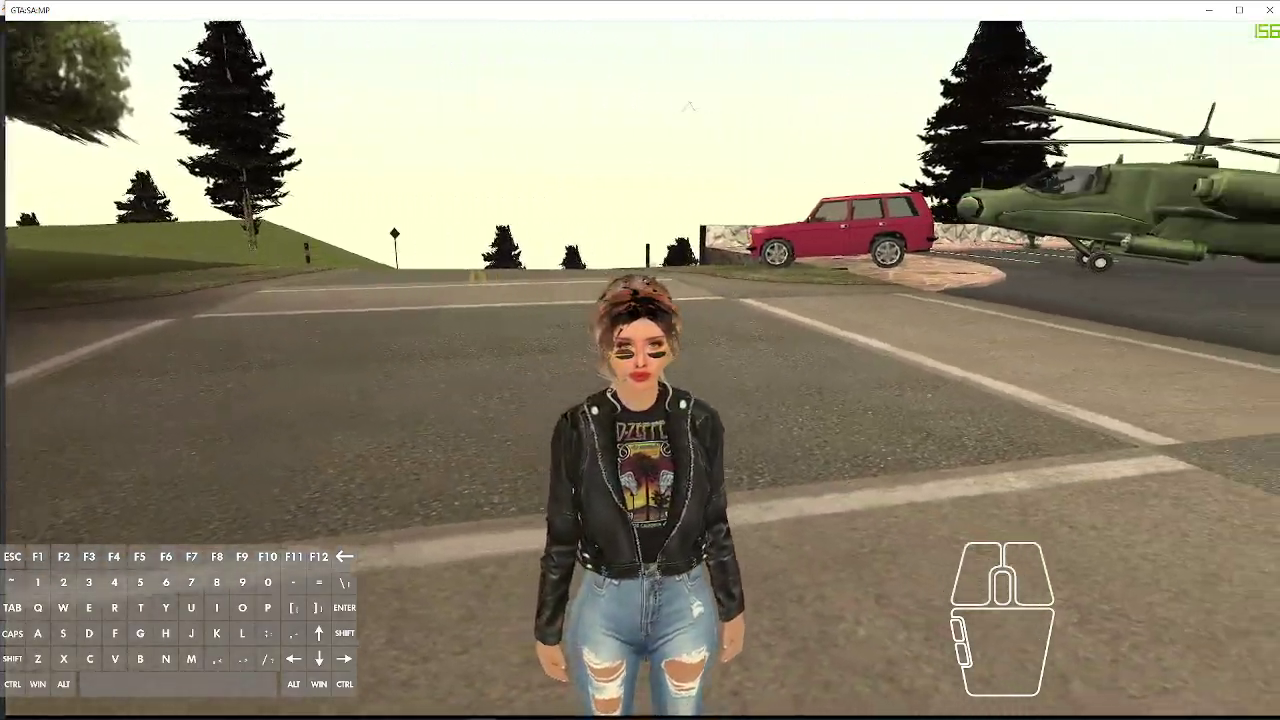
key(space)
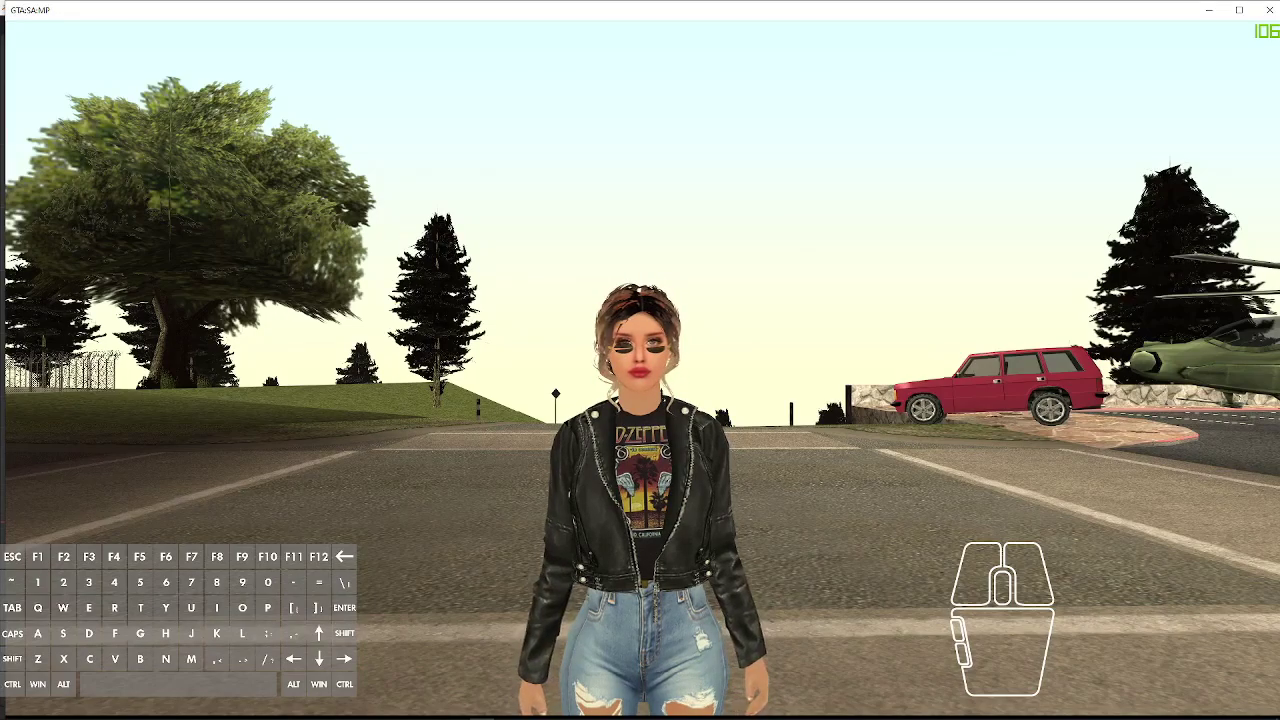
key(v)
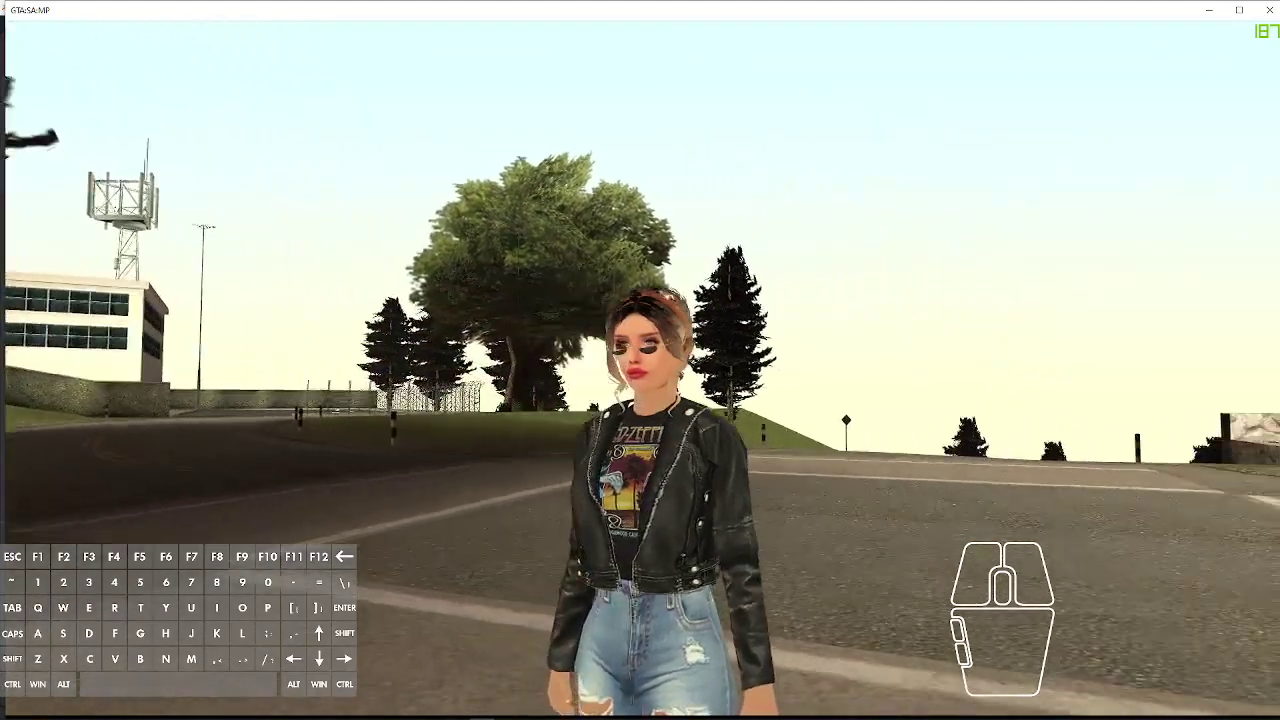
key(v)
Step: Show the back of the hair along the road and under the tree, then leave the game for Blender
key(v)
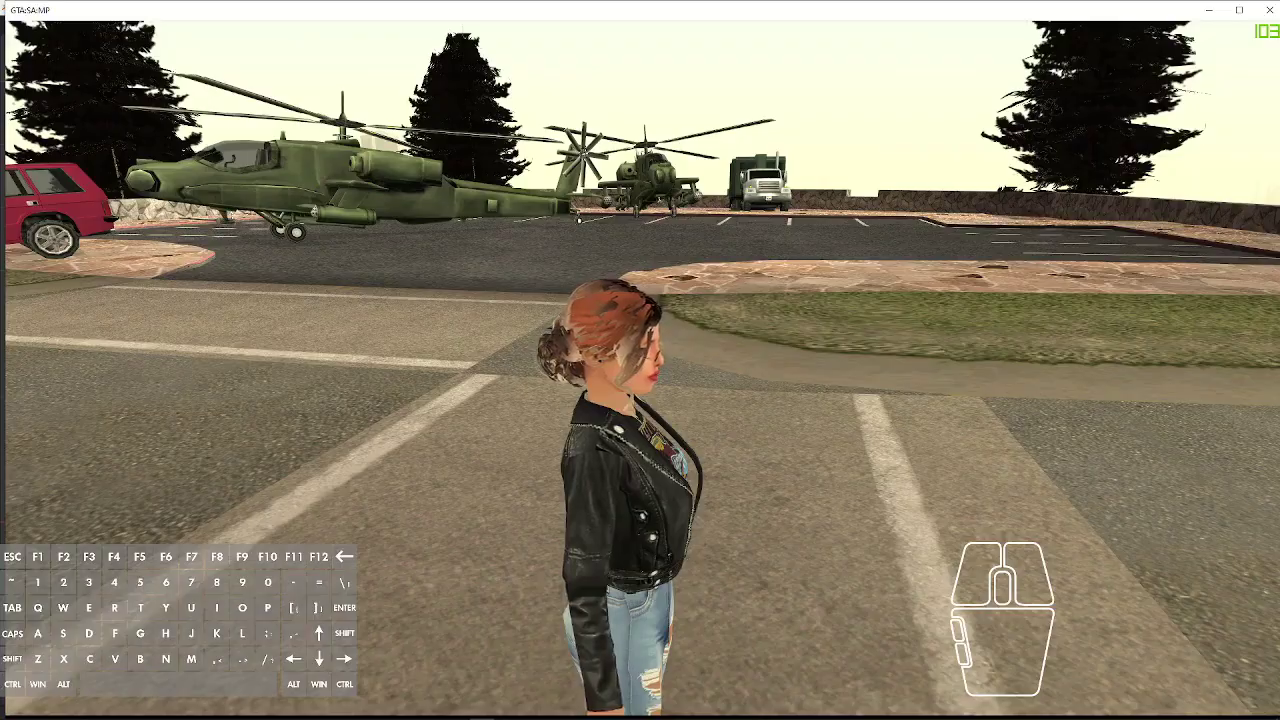
key(space)
key(shift+v)
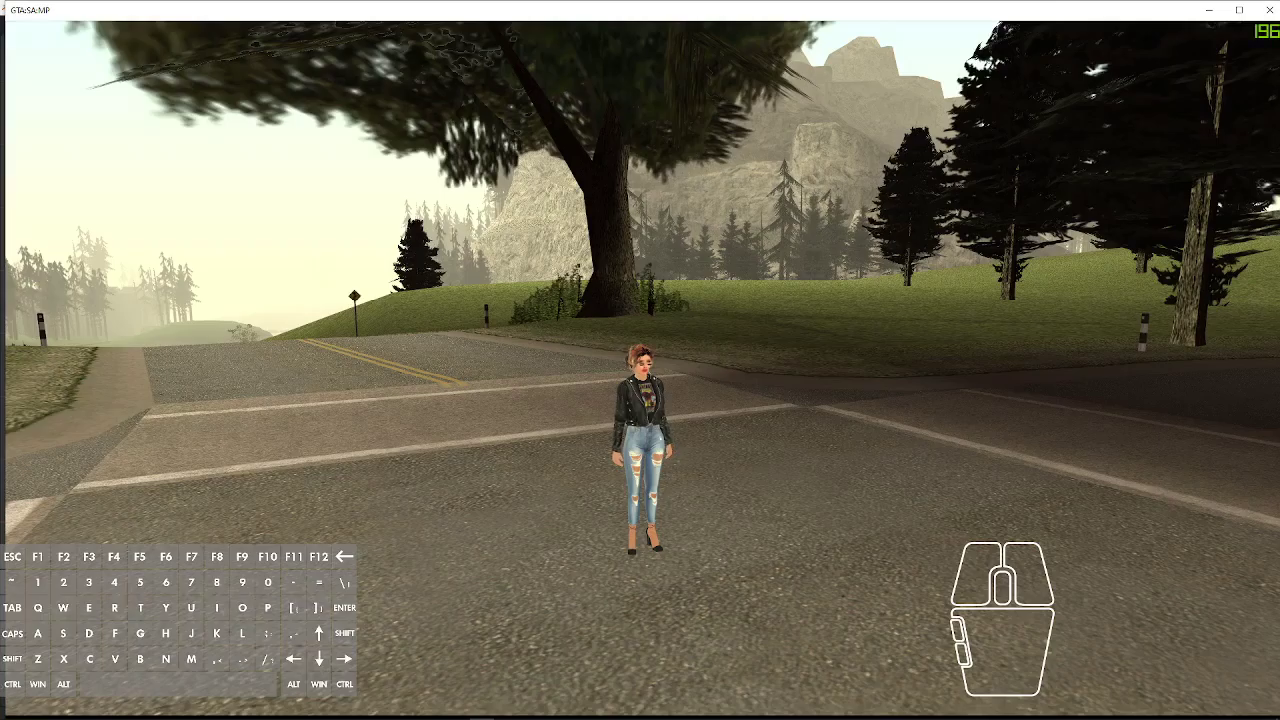
key(v)
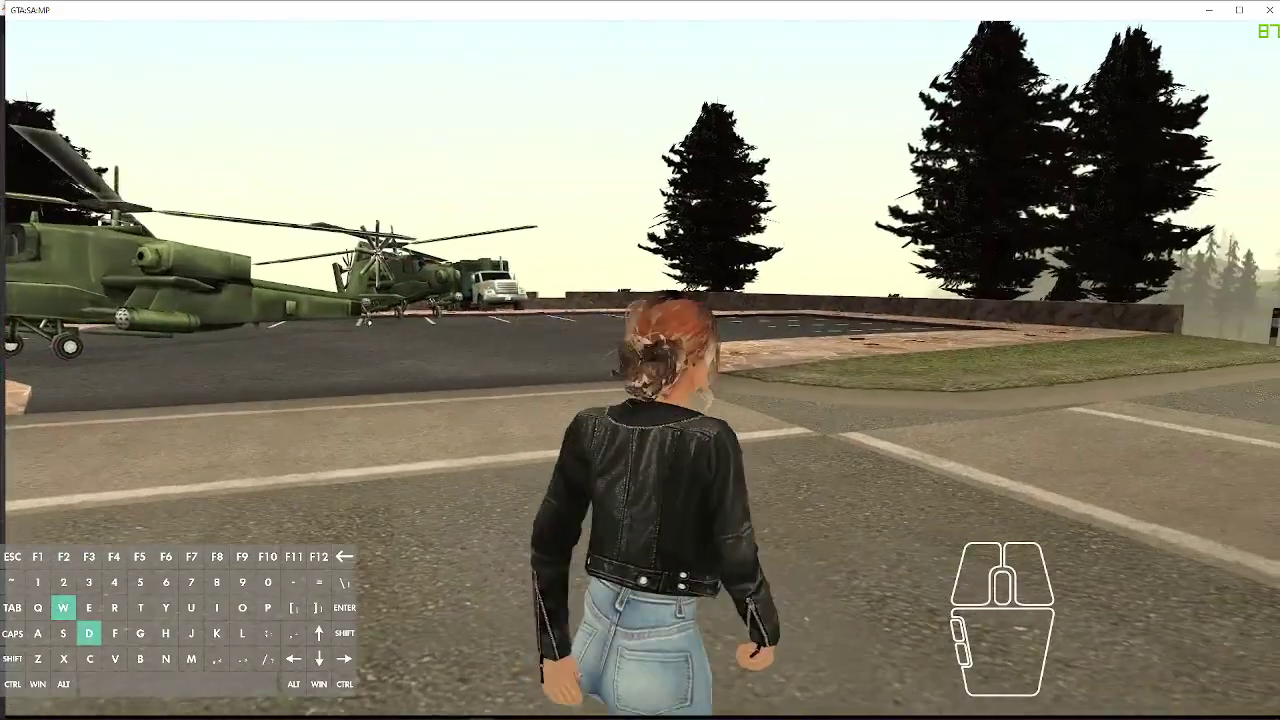
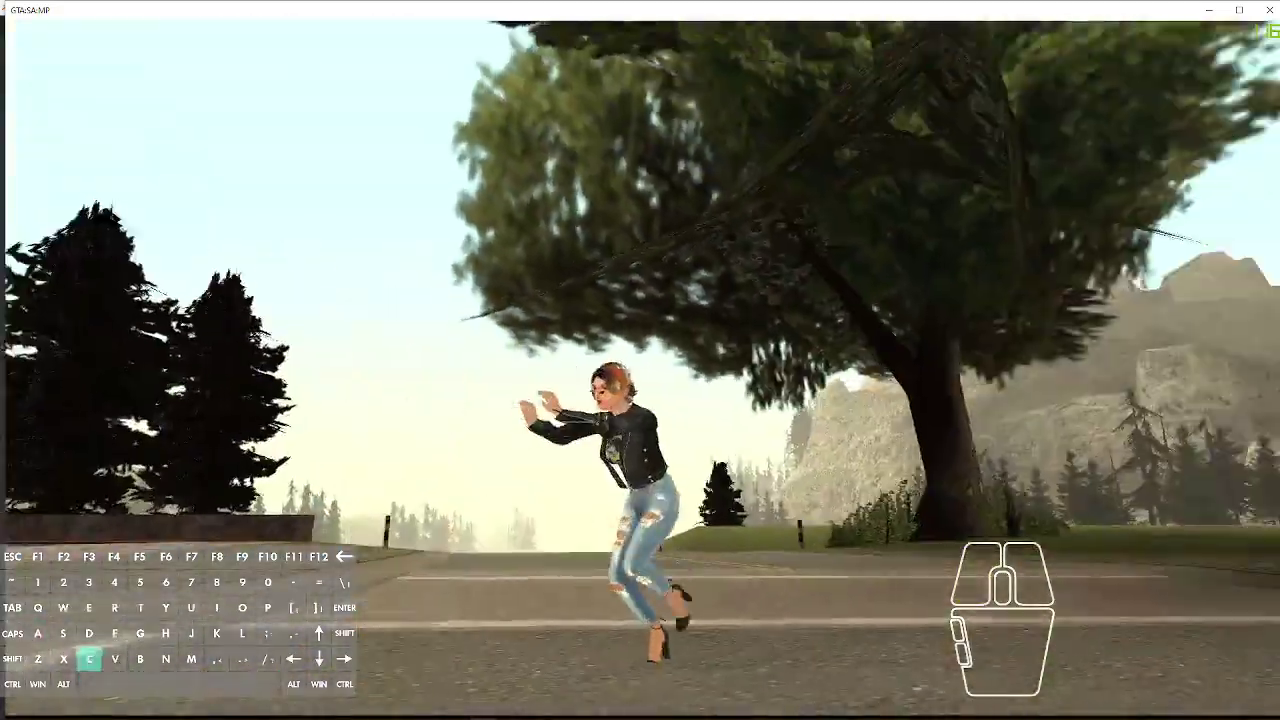
key(c)
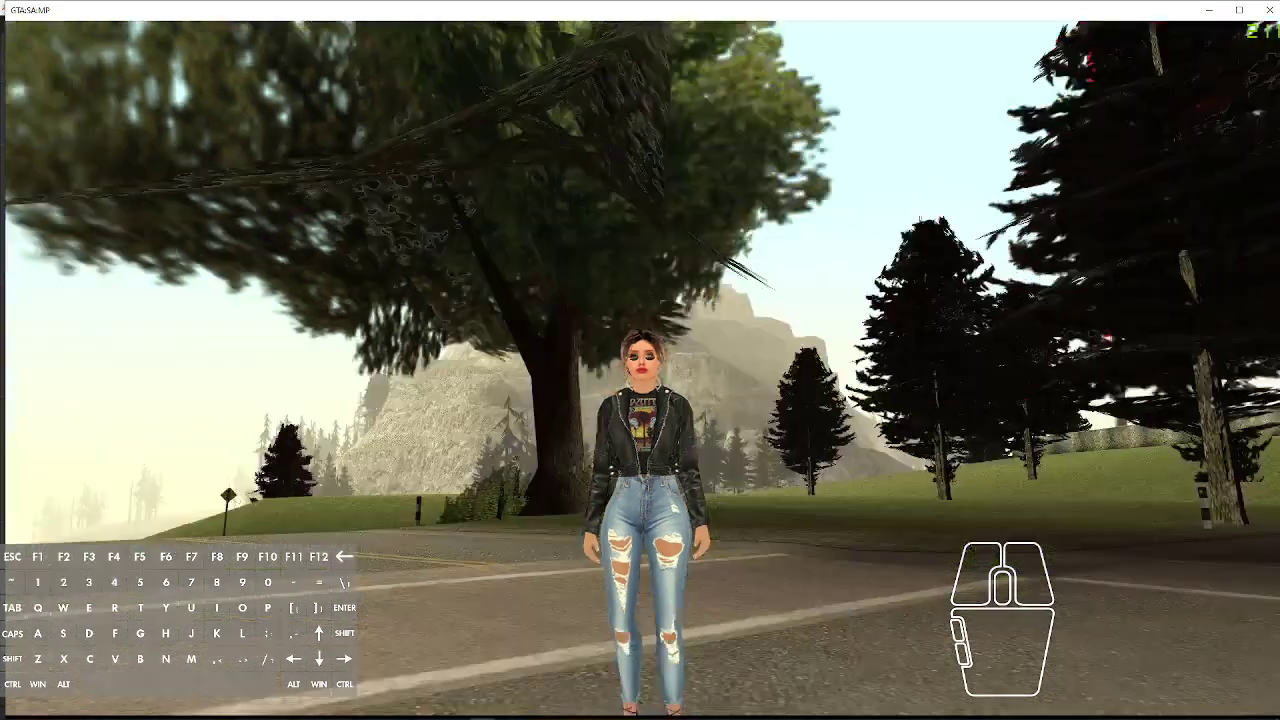
Step: Take a last look at the hair from a higher angle and switch over to the skin model in Blender
key(v)
key(v)
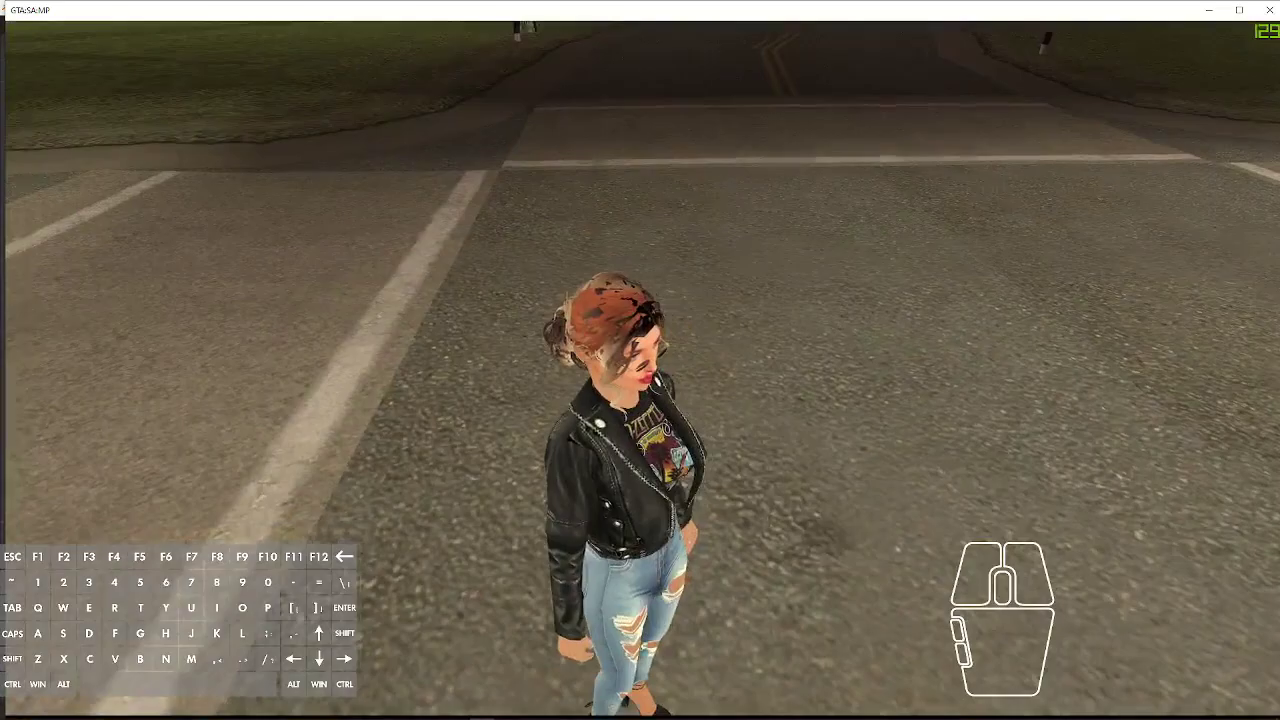
key(v)
key(v)
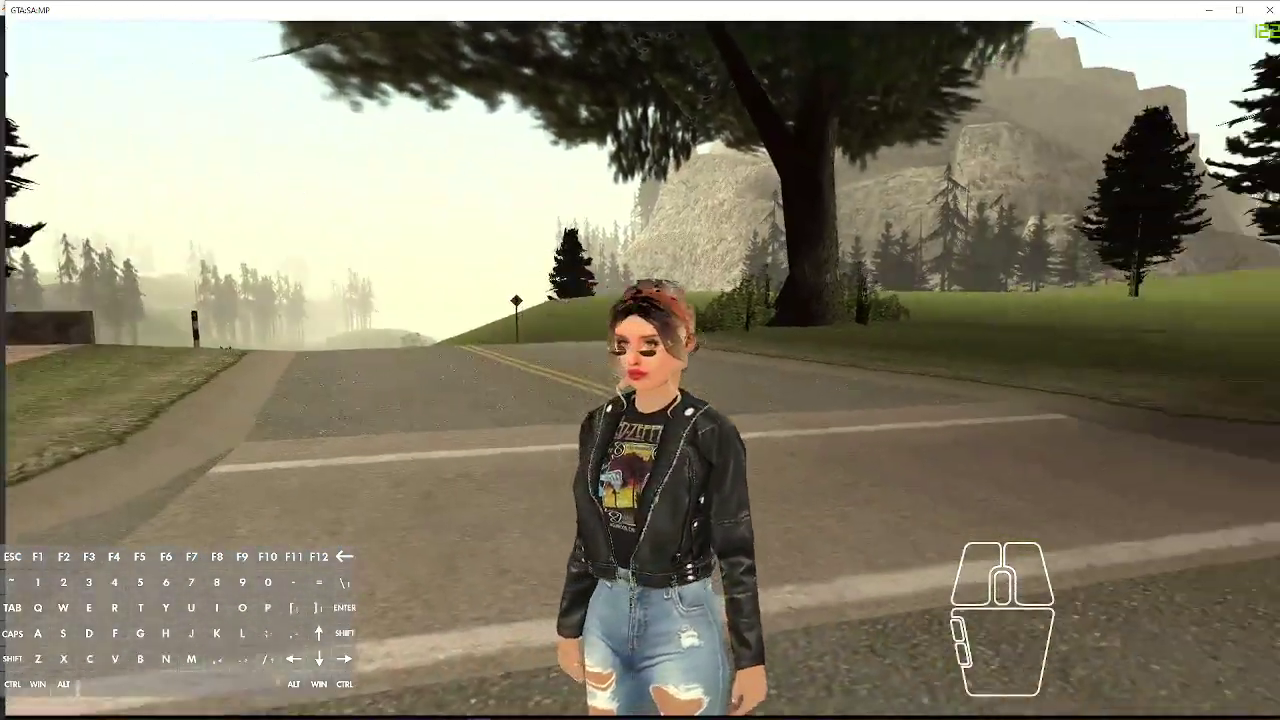
key(w)
key(w)
key(s)
Step: Orbit the Blender view so the character's head sits centred on screen
click(484, 521)
middle_click(540, 535)
click(541, 533)
click(647, 472)
middle_click(526, 437)
middle_click(533, 437)
drag(520, 339, 549, 560)
click(558, 555)
drag(451, 530, 428, 514)
Step: Enable the Face Orientation overlay so inverted faces show red on the head
click(955, 71)
click(967, 65)
click(904, 318)
scroll(up, 3)
drag(589, 477, 516, 512)
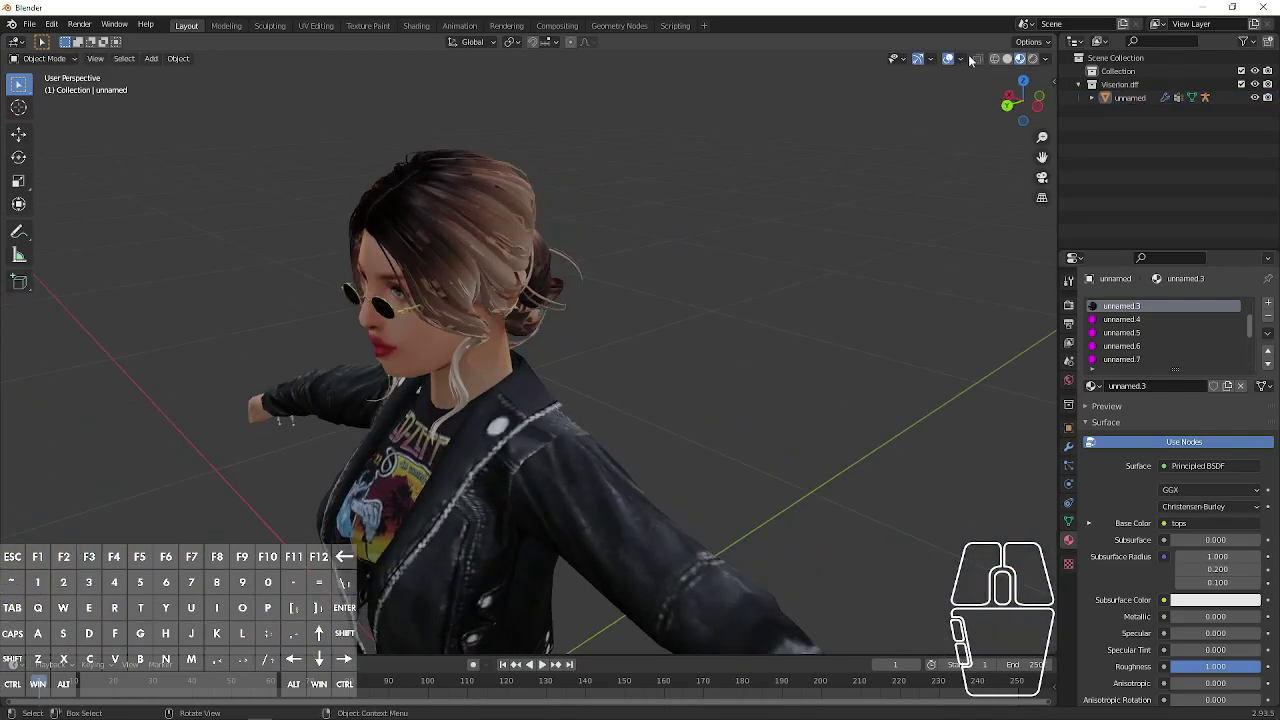
click(974, 59)
click(917, 322)
Step: View the head from directly behind to reveal the mostly red, inward-facing hair
drag(460, 410, 470, 398)
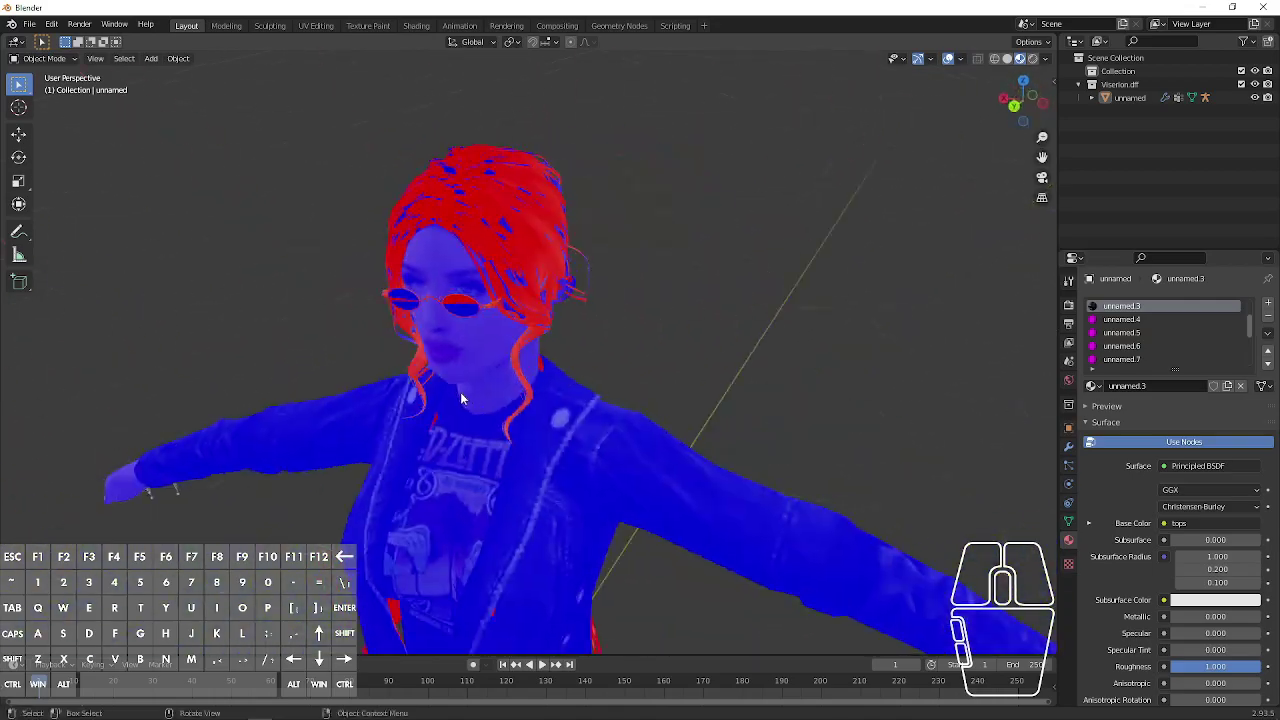
click(1024, 106)
drag(750, 287, 752, 408)
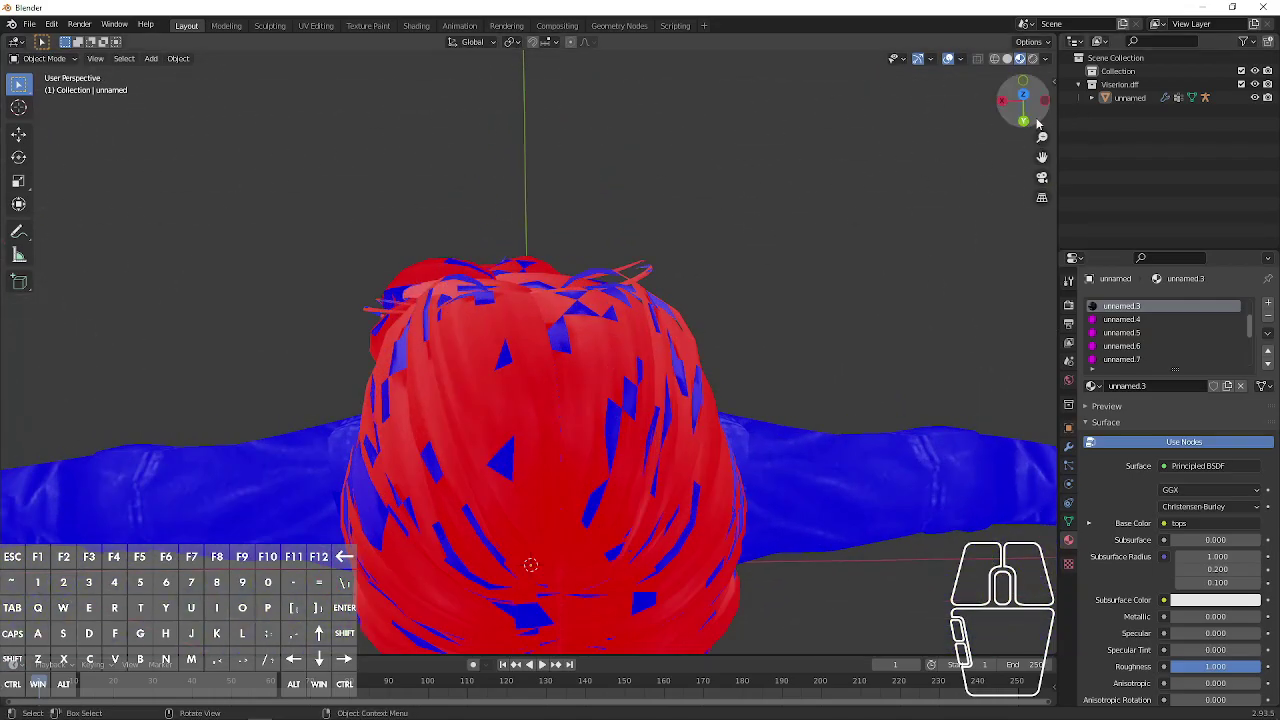
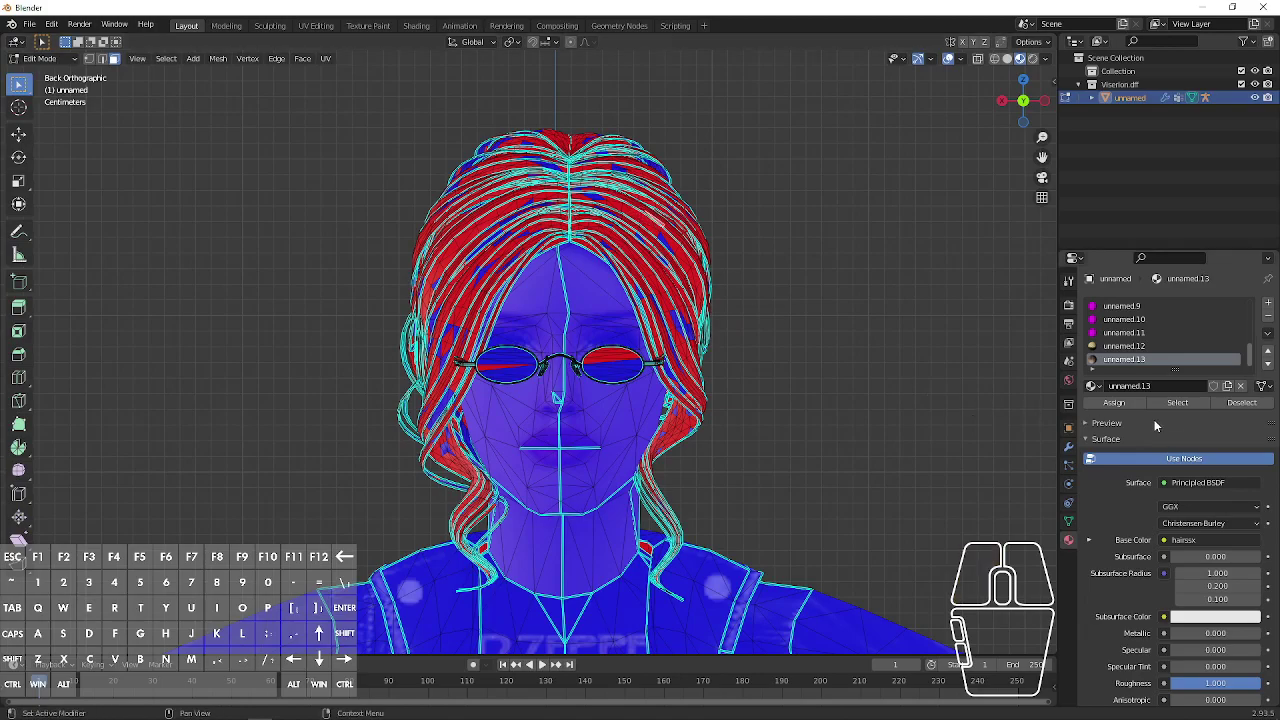
Step: Select the hair material's faces and flip their normals so the hair turns blue
click(1171, 413)
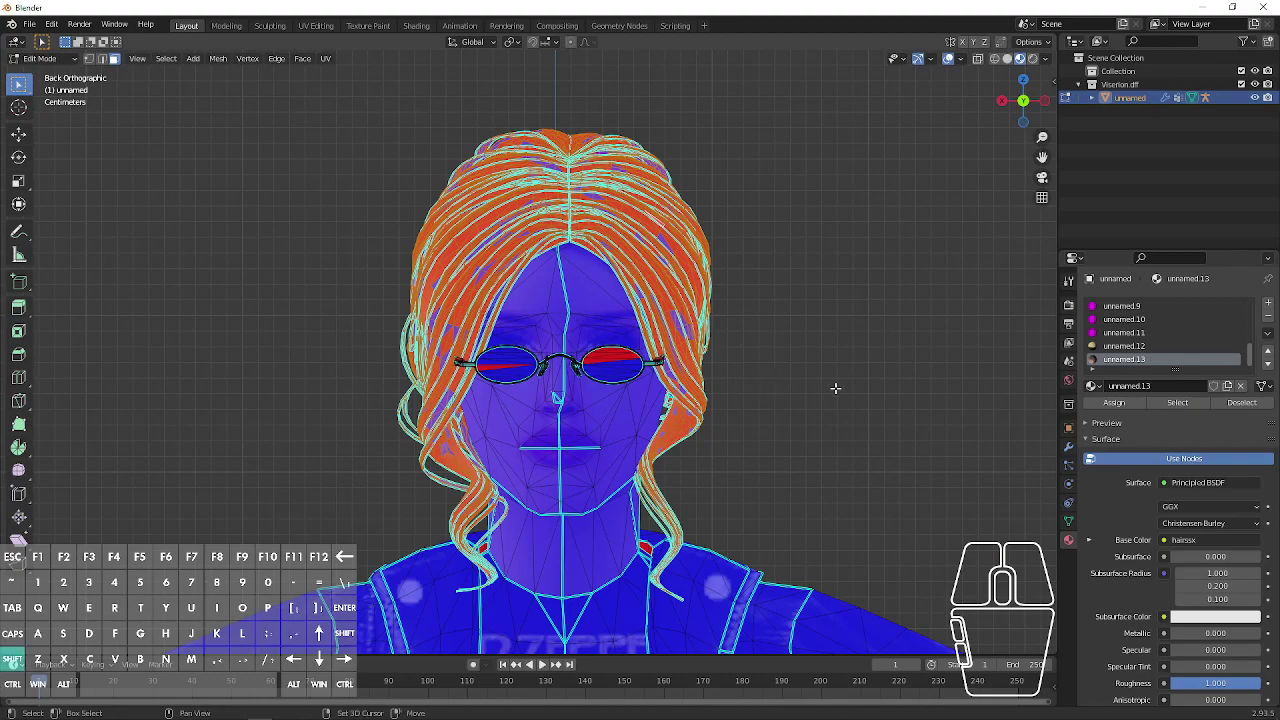
key(shift+d)
click(837, 386)
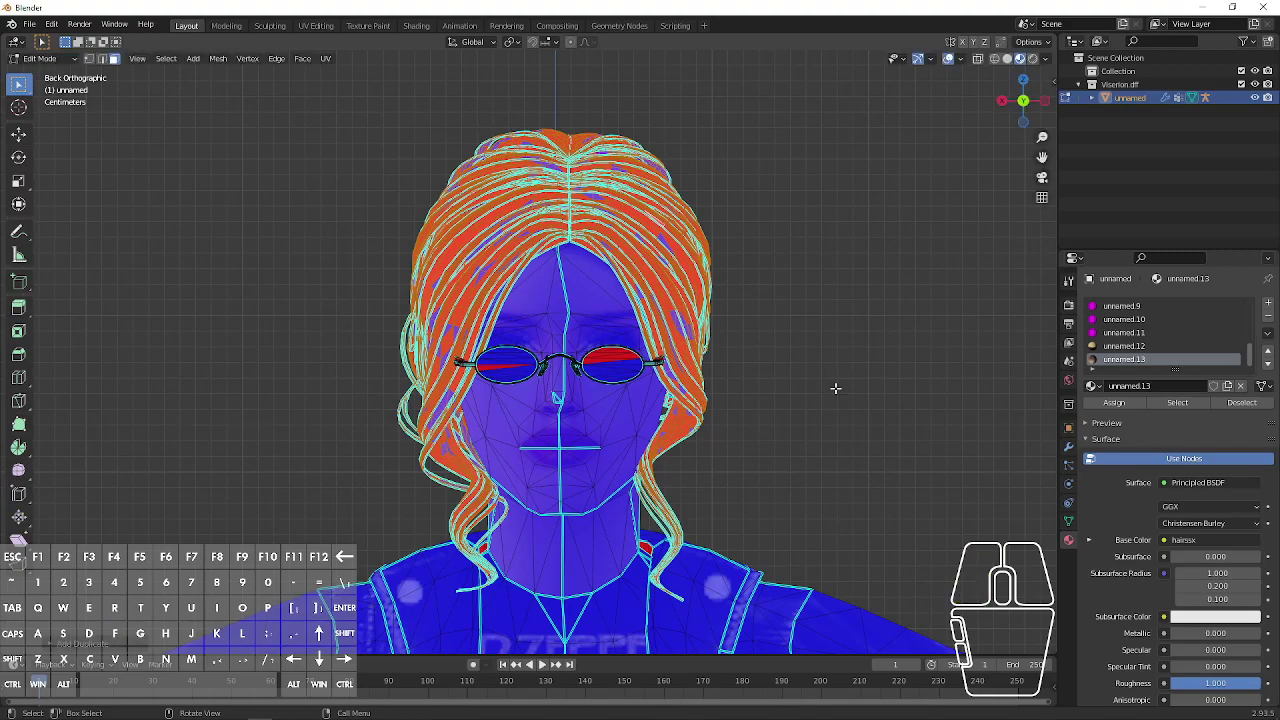
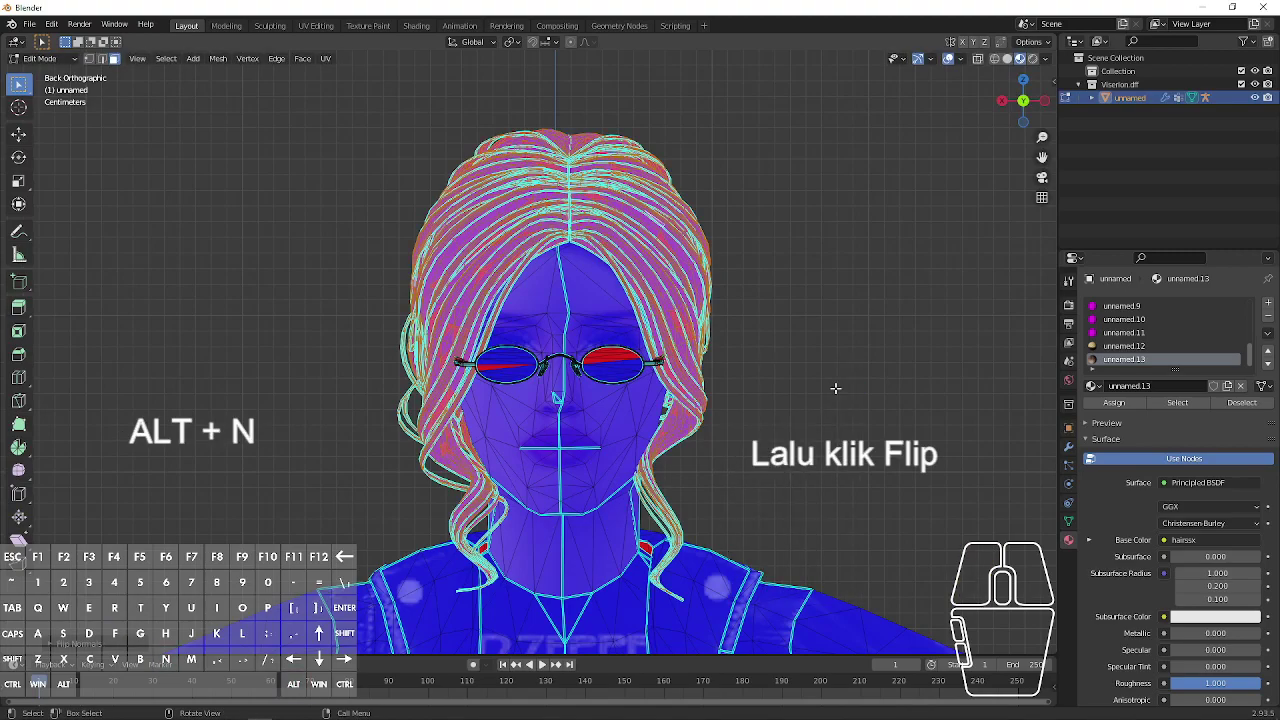
key(Tab)
click(838, 392)
middle_click(838, 392)
scroll(down, 3)
drag(775, 412, 765, 406)
Step: Select the glasses lens faces by material and flip their normals outward
click(1025, 105)
click(601, 399)
key(Tab)
key(3)
click(674, 388)
click(1161, 407)
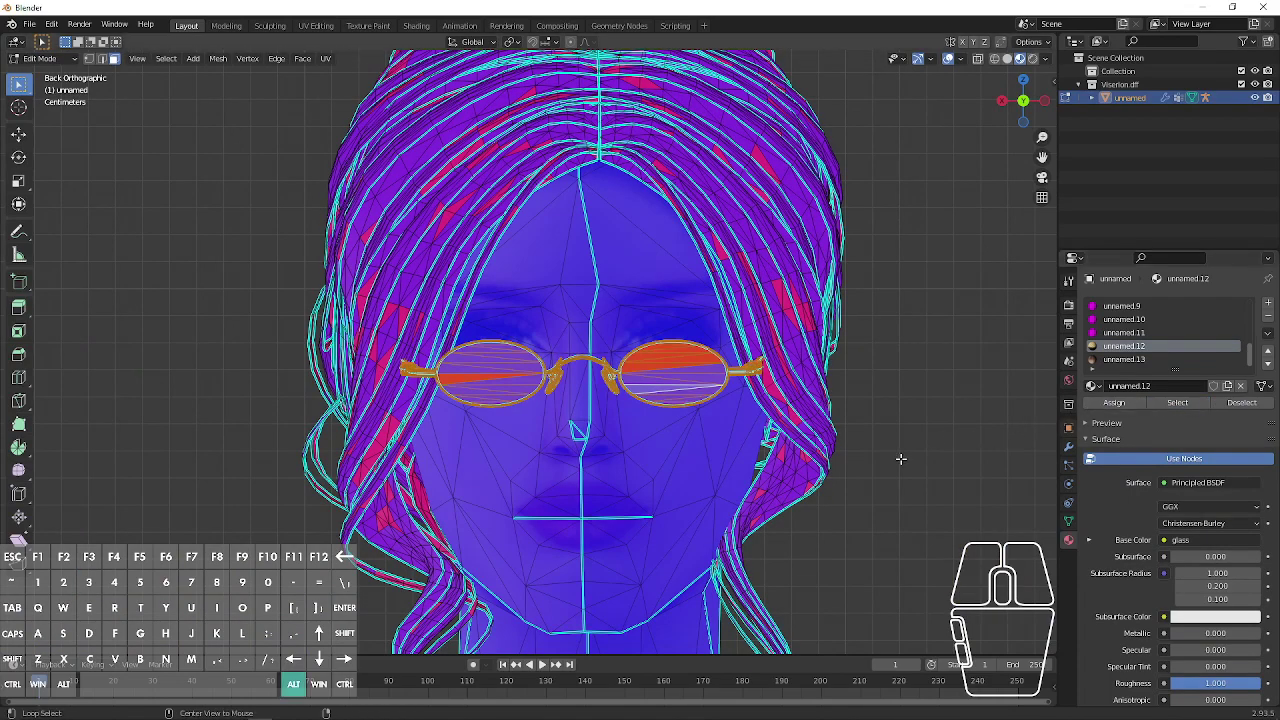
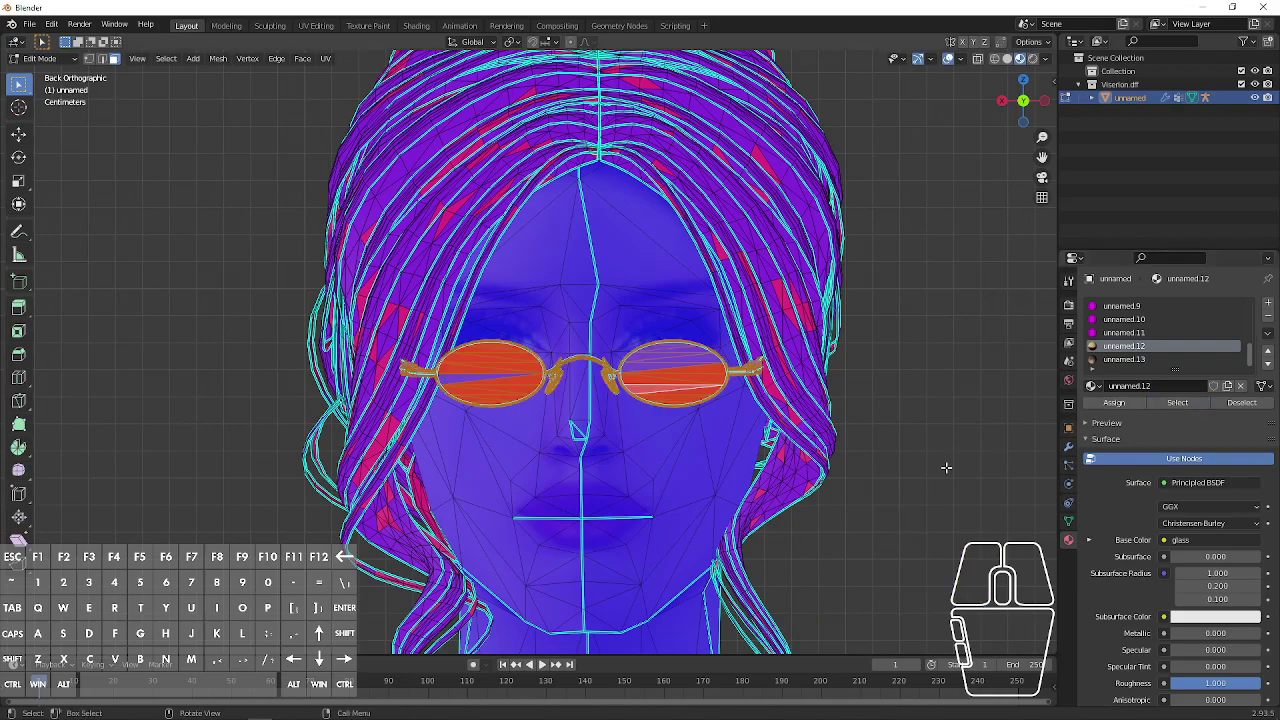
key(shift+d)
click(948, 466)
Step: Return to Object Mode and bring up the File menu's export formats
key(alt+n)
click(949, 473)
key(Tab)
click(949, 473)
click(42, 31)
click(69, 229)
Step: Export the fixed skin as DragonFF DFF, overwriting Visierion.dff in the Tutorial folder
click(225, 381)
click(390, 381)
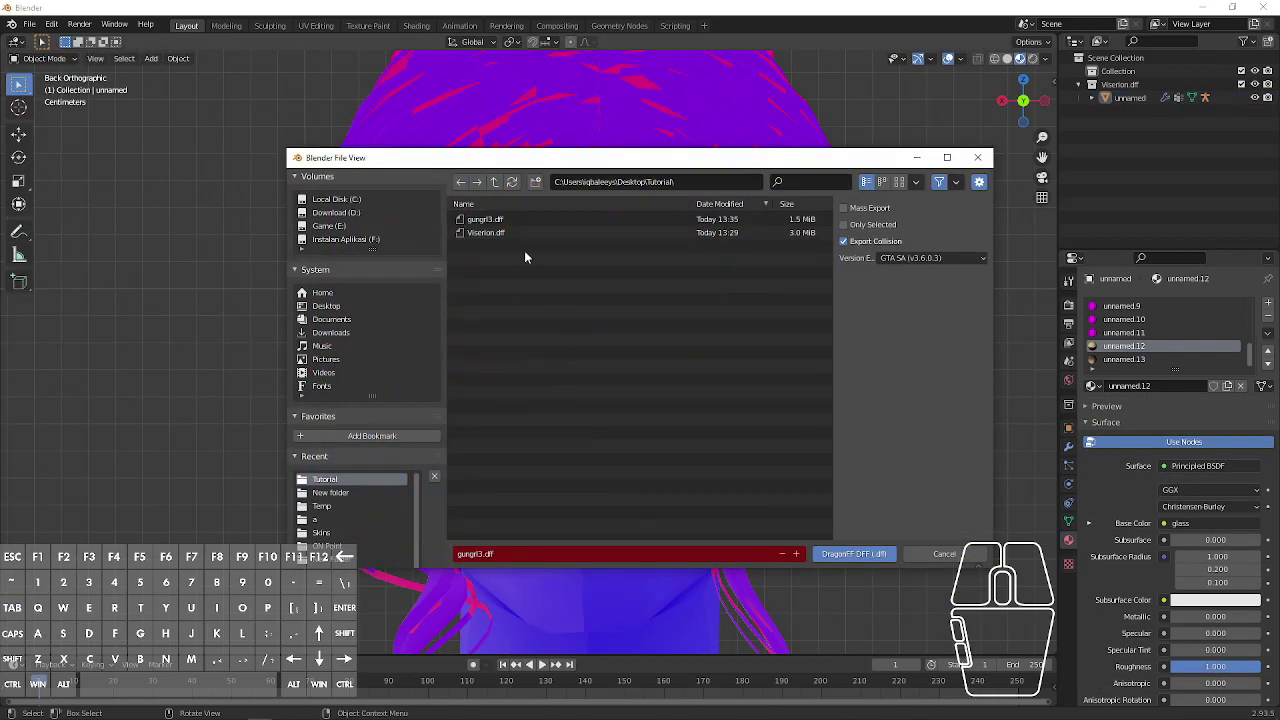
double_click(515, 221)
scroll(down, 3)
click(627, 475)
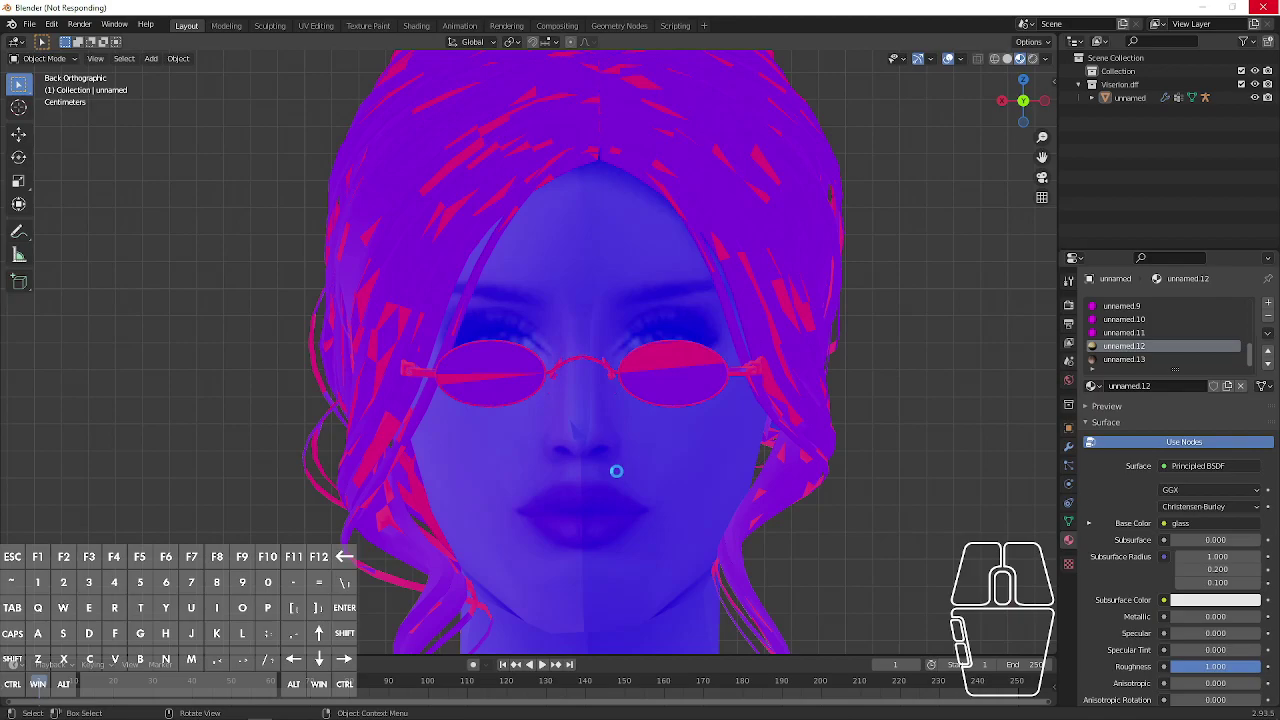
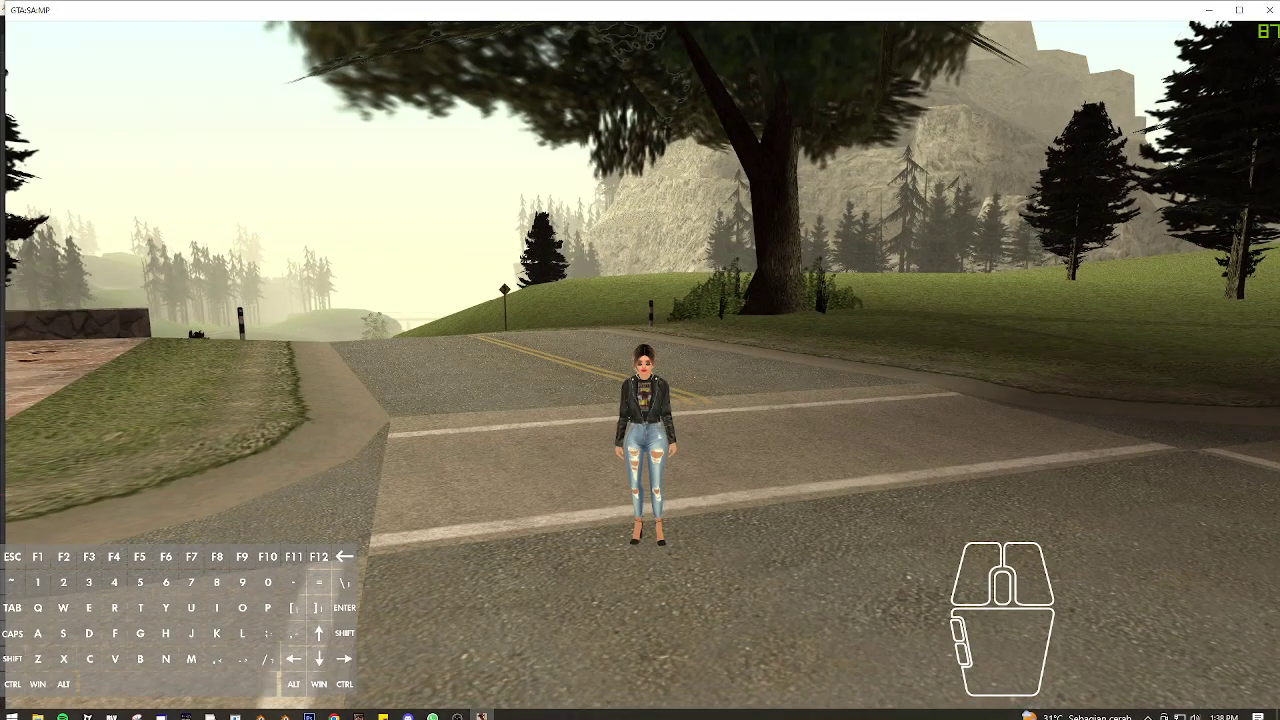
Step: Walk and turn the character in SA:MP to confirm the hair and glasses now render solid from all sides
key(v)
key(v)
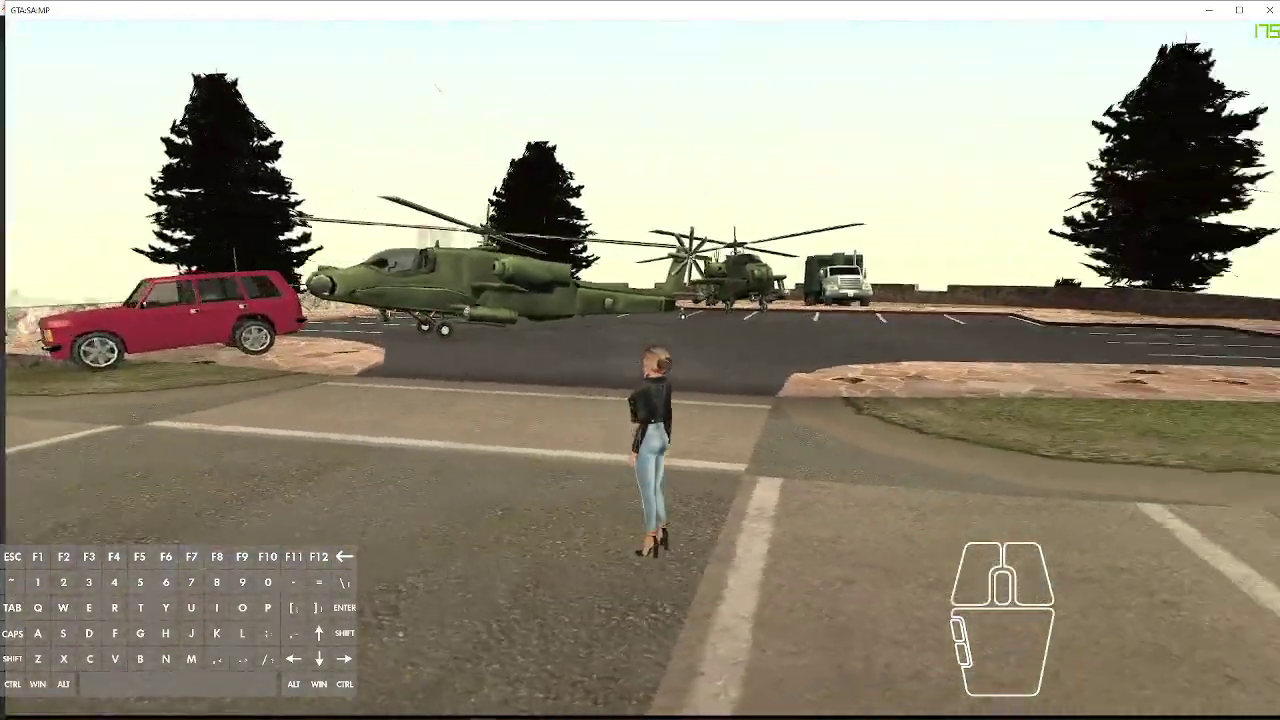
key(w)
key(d)
key(alt+s)
key(v)
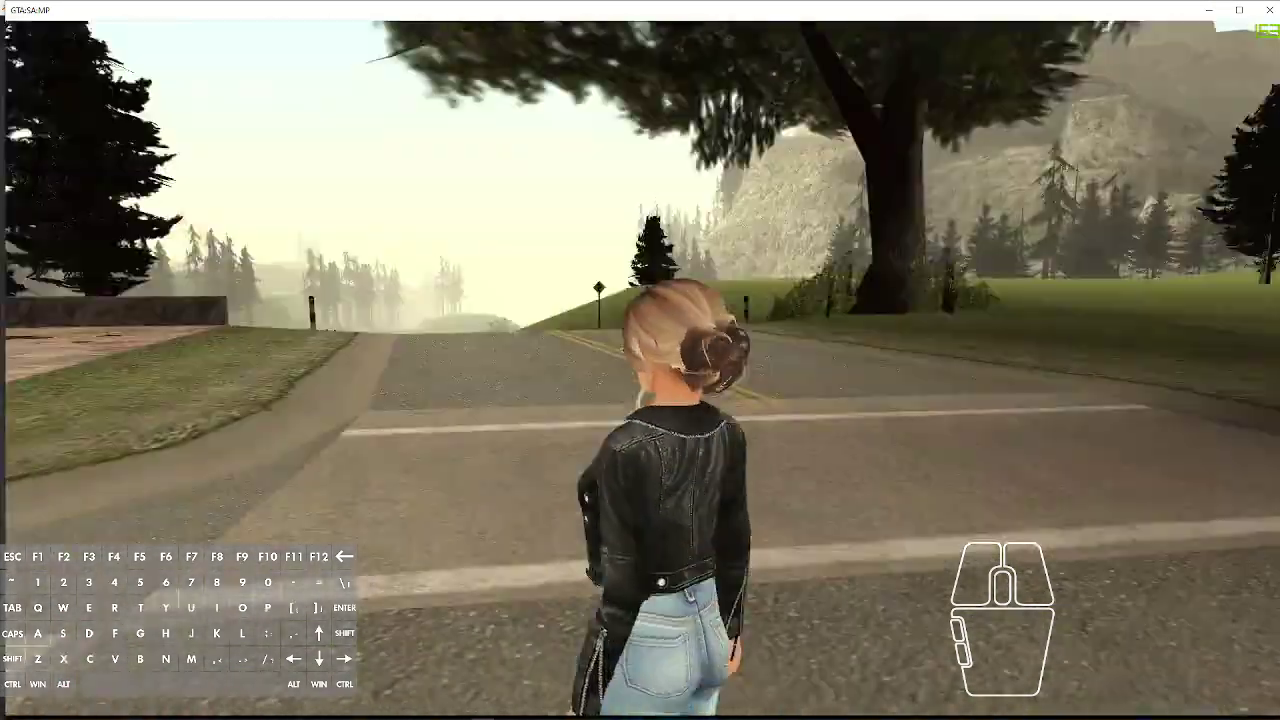
key(w)
key(space)
Step: Roam across the helipad past the helicopter and truck, then return to the helicopter
key(a)
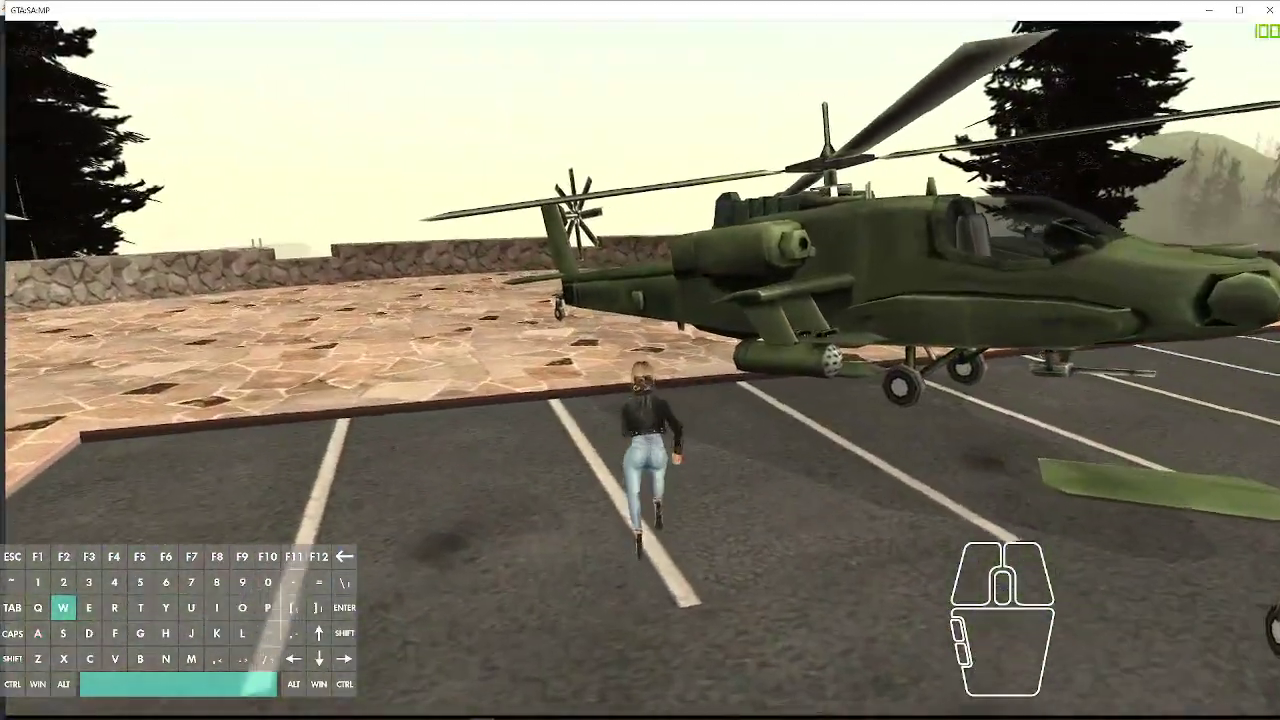
key(a)
key(w)
key(w)
key(w)
key(d)
key(w)
key(space)
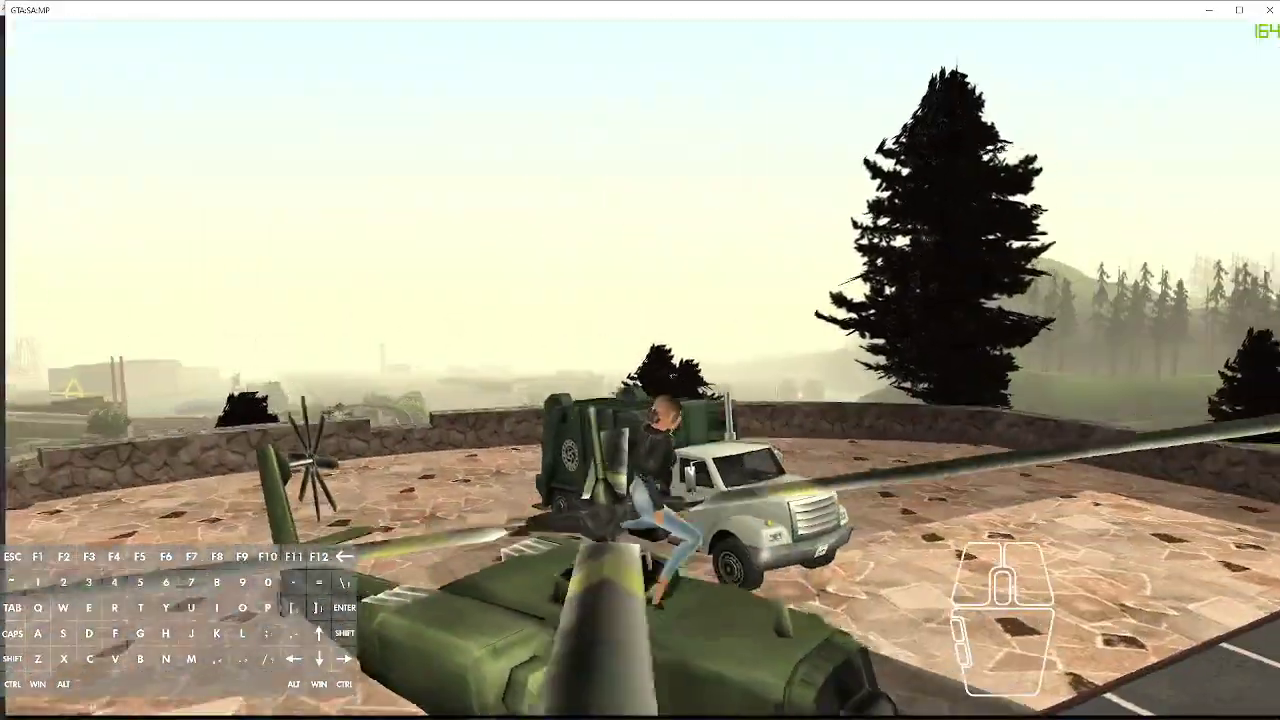